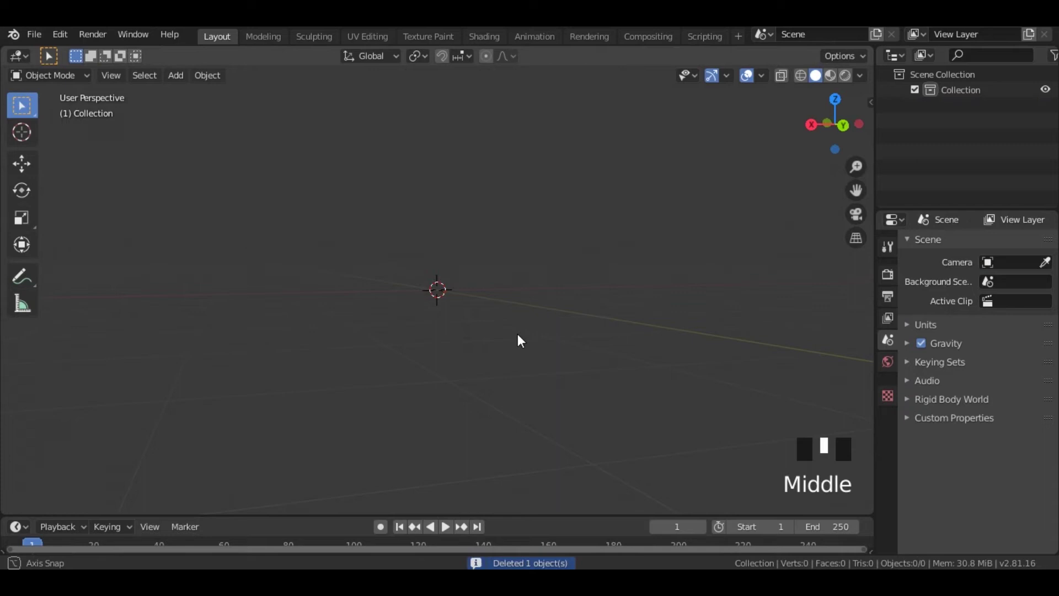
From front view, add a cylinder and rotate it 90° about Y onto its side.
scroll(down, 3)
drag(530, 373, 563, 379)
click(563, 379)
key(KP_Decimal)
key(KP_1)
key(shift+a)
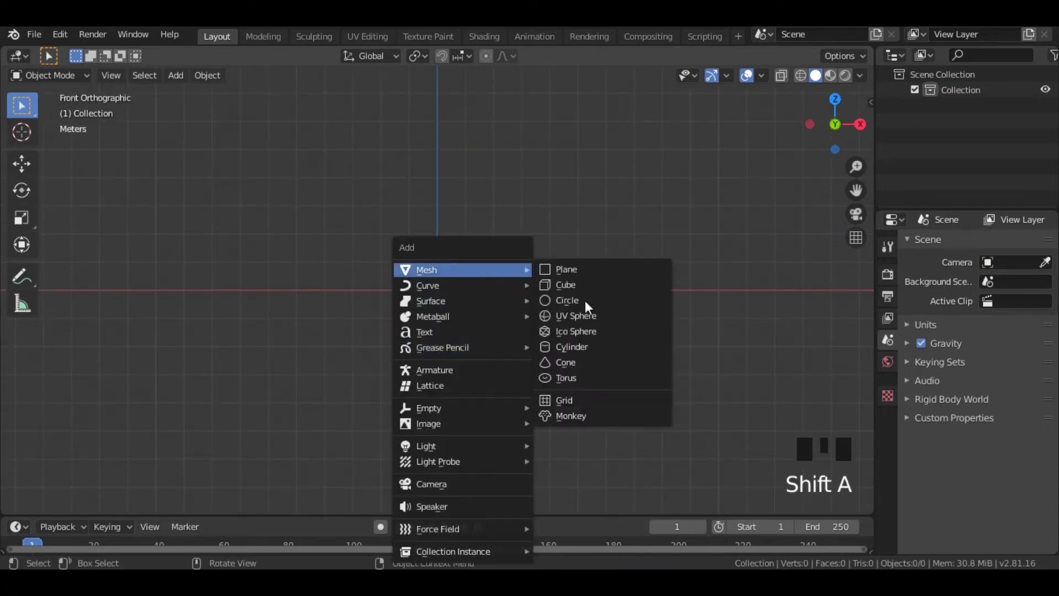
drag(485, 397, 460, 278)
scroll(up, 3)
drag(457, 362, 515, 353)
key(r)
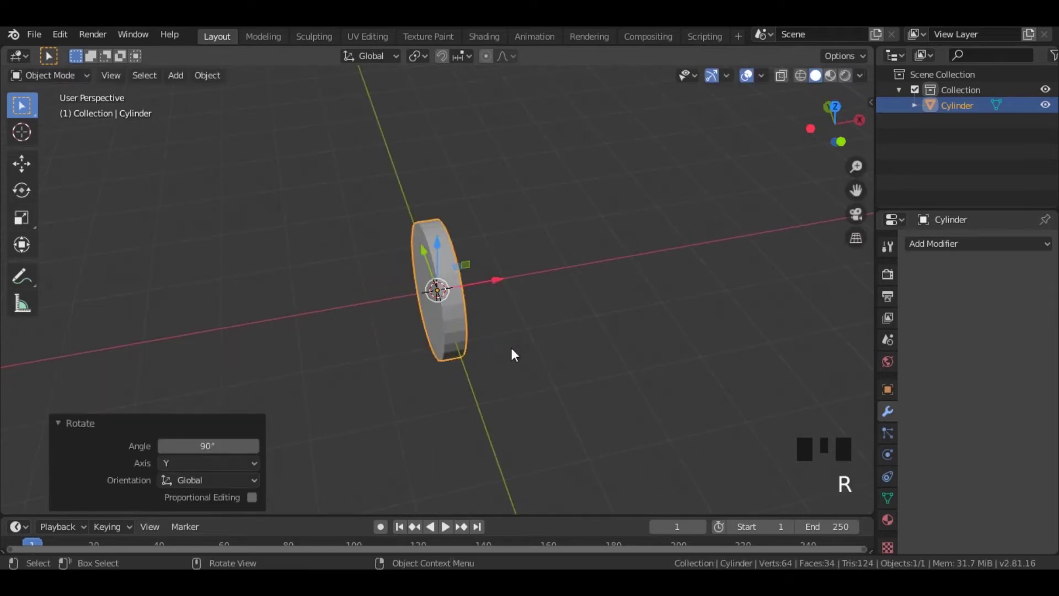
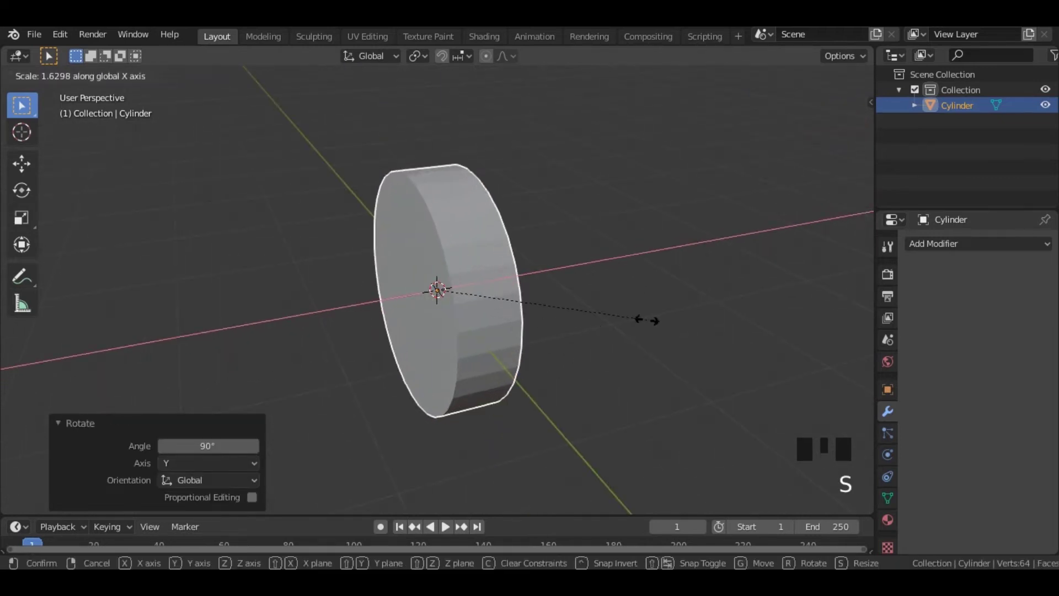
Scale the cylinder along X to about 1.157 to widen it slightly.
drag(553, 335, 510, 294)
scroll(up, 3)
drag(537, 338, 568, 336)
scroll(down, 3)
drag(614, 361, 617, 340)
key(s)
middle_click(474, 376)
click(560, 338)
scroll(up, 3)
scroll(down, 3)
drag(517, 298, 467, 247)
click(467, 248)
drag(500, 264, 597, 379)
key(s)
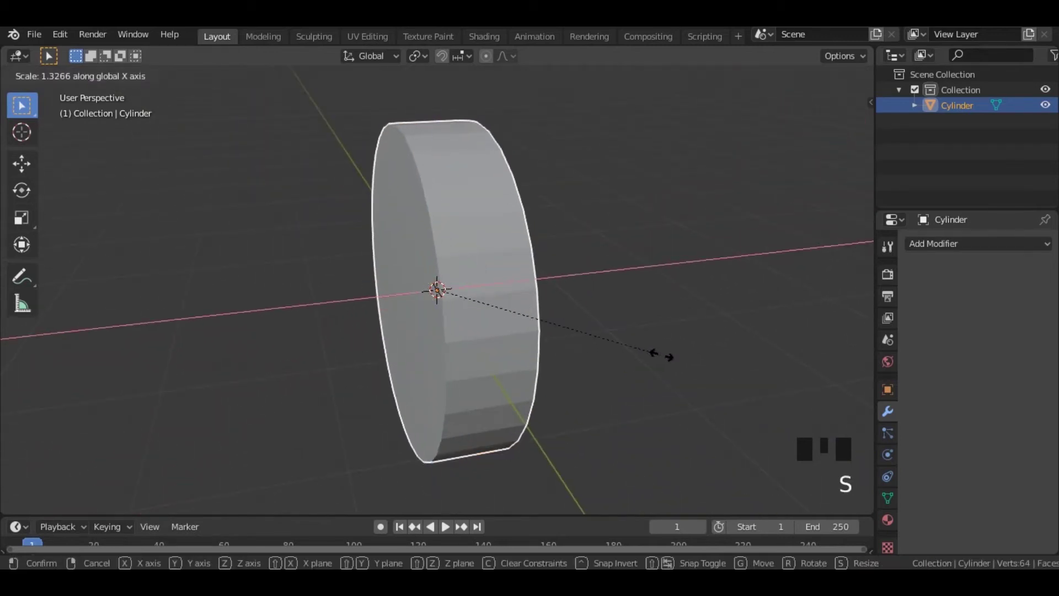
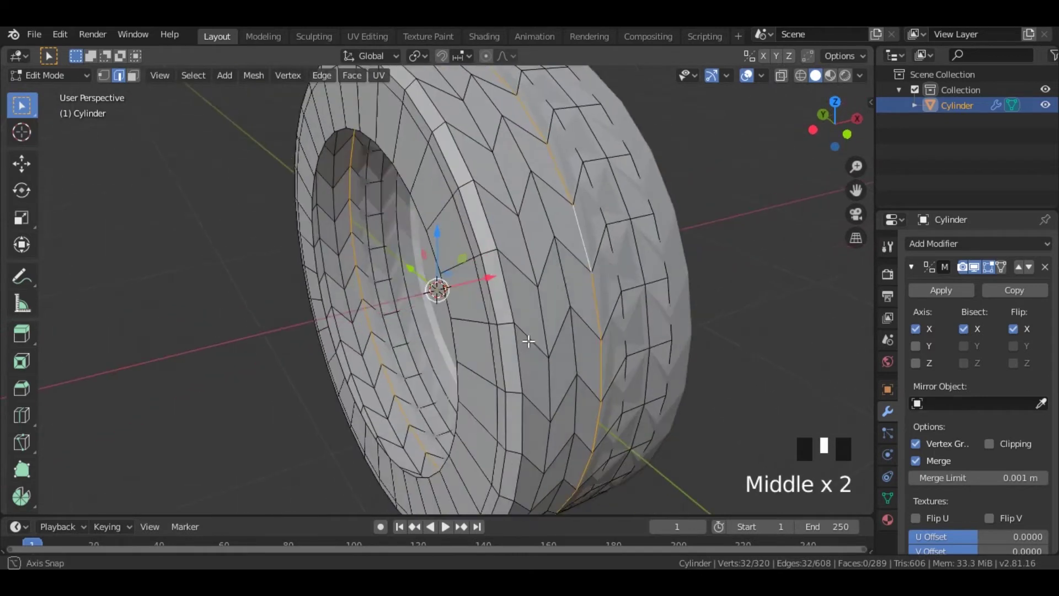
Rotate the selected tread edges a few degrees around the X axis.
key(r)
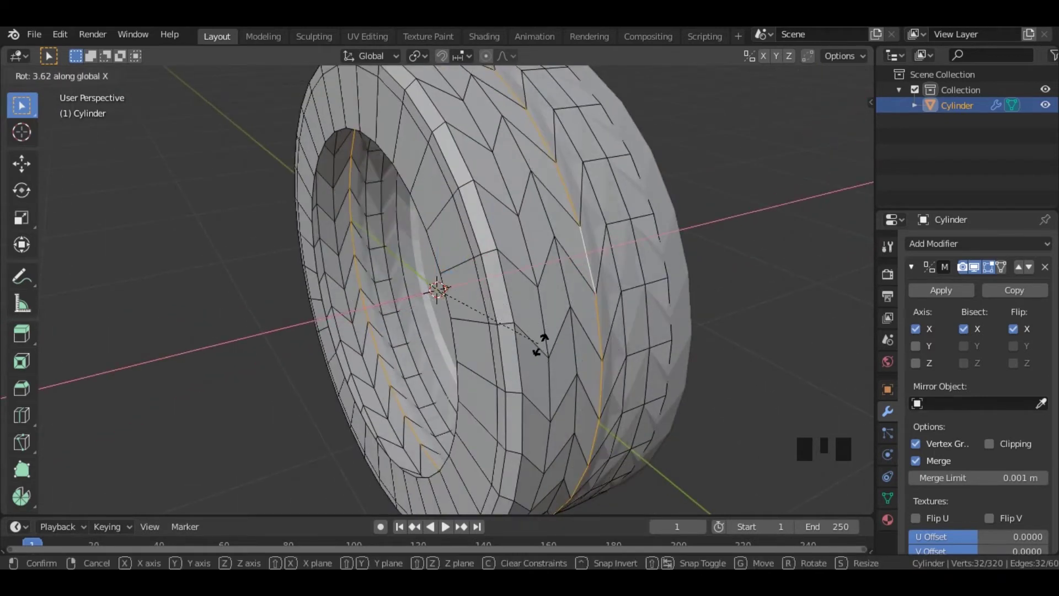
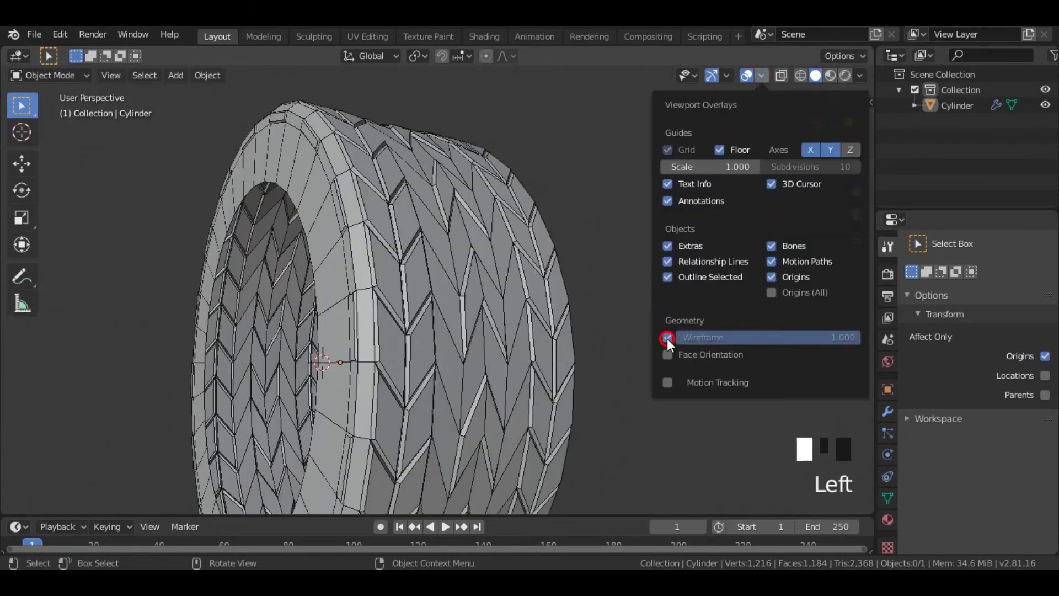
Orbit and zoom around the tire to inspect the matcap-shaded tread grooves.
middle_click(589, 229)
scroll(up, 3)
middle_click(366, 322)
scroll(down, 3)
drag(420, 294, 494, 321)
scroll(up, 3)
drag(488, 301, 694, 334)
click(694, 335)
scroll(down, 3)
drag(578, 322, 373, 377)
scroll(up, 3)
middle_click(376, 378)
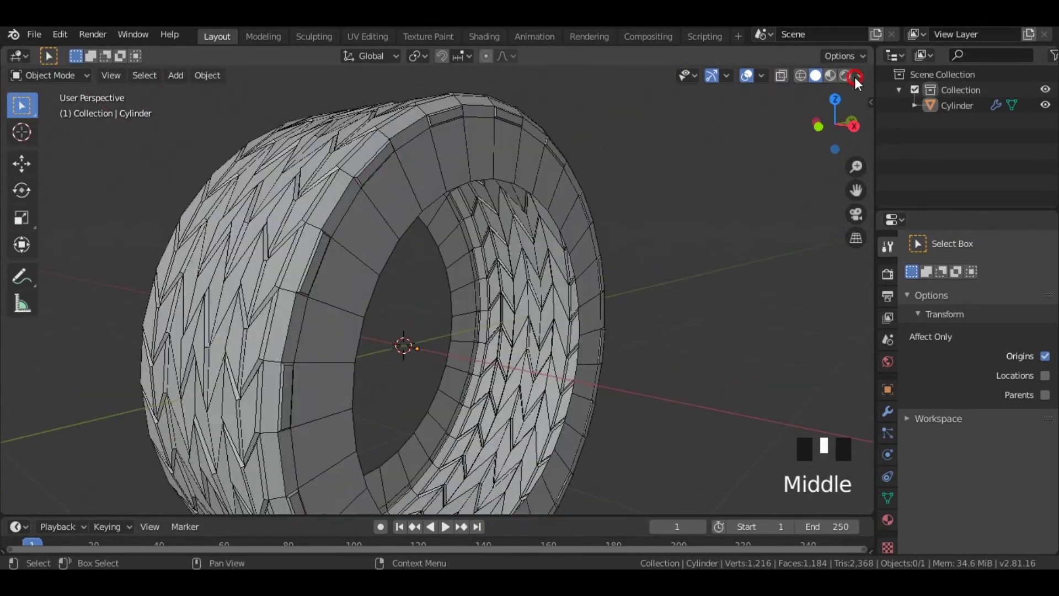
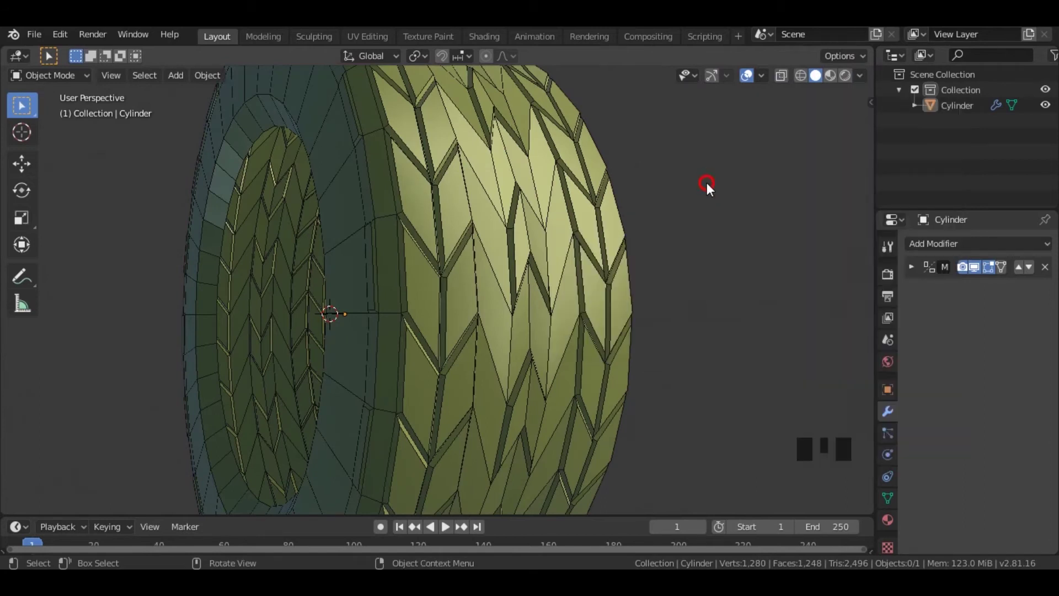
Delete the tire and add a new plane seen from the front view.
key(n)
drag(487, 343, 493, 338)
key(shift+a)
click(625, 243)
key(KP_1)
key(shift+a)
drag(135, 511, 138, 491)
drag(209, 411, 489, 322)
Scale the plane narrow along X and tall along Z into a strip.
key(s)
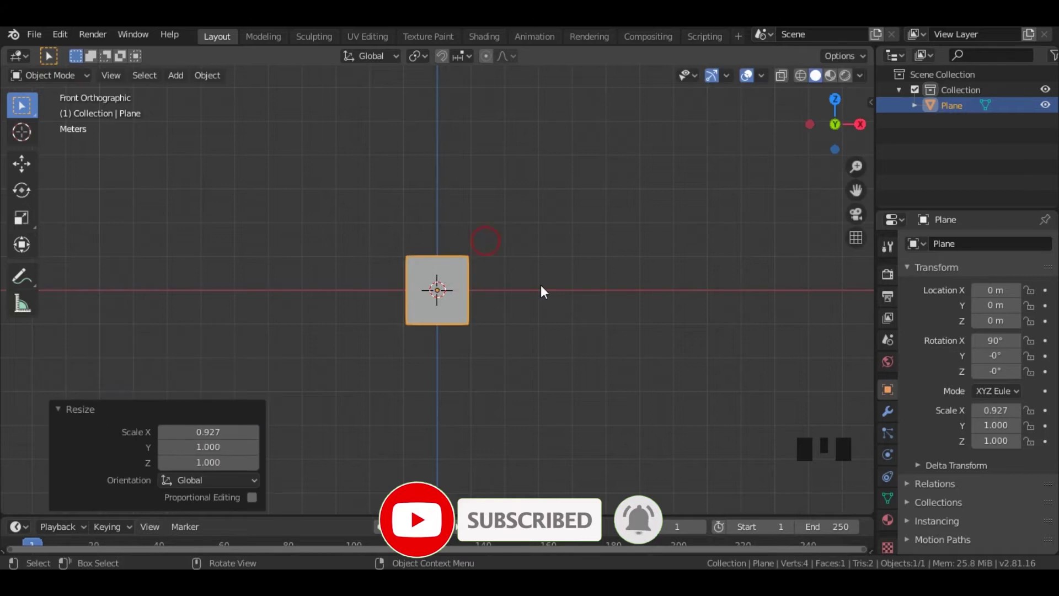
key(s)
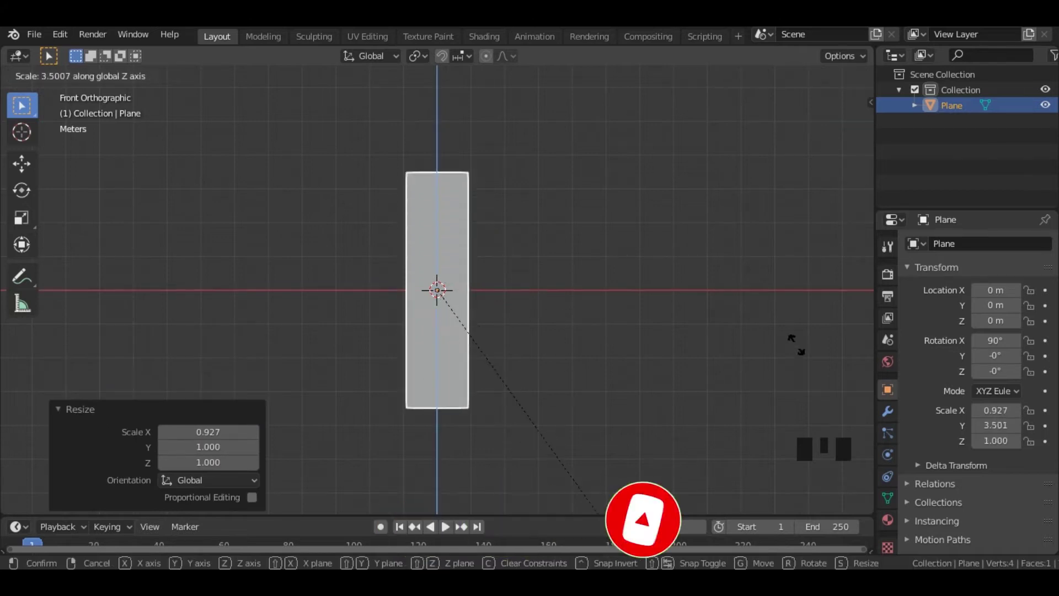
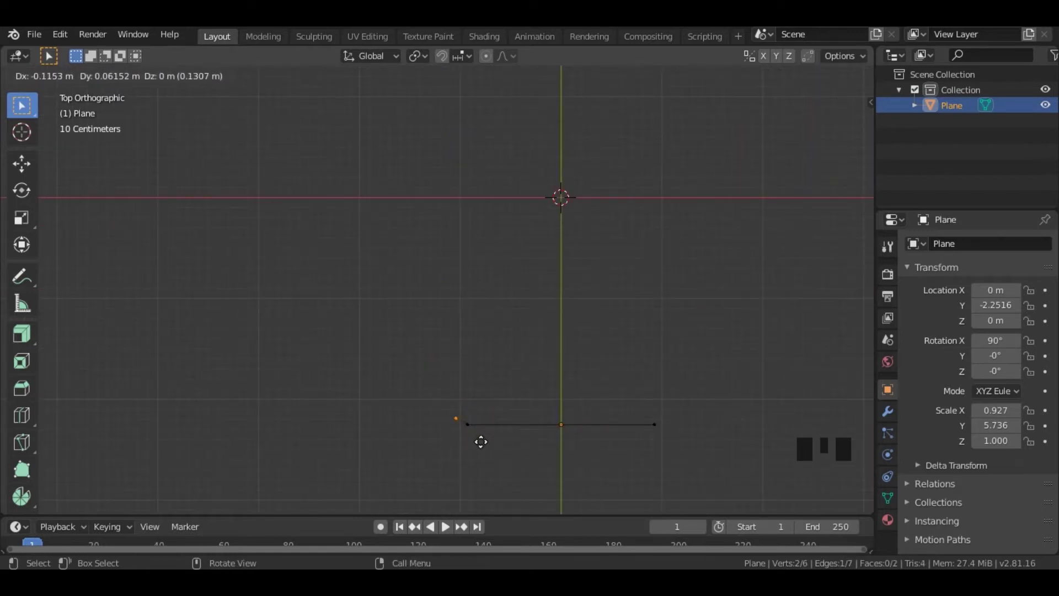
Extrude the strip's end vertex twice into an L-shaped edge outline from top view.
key(e)
key(e)
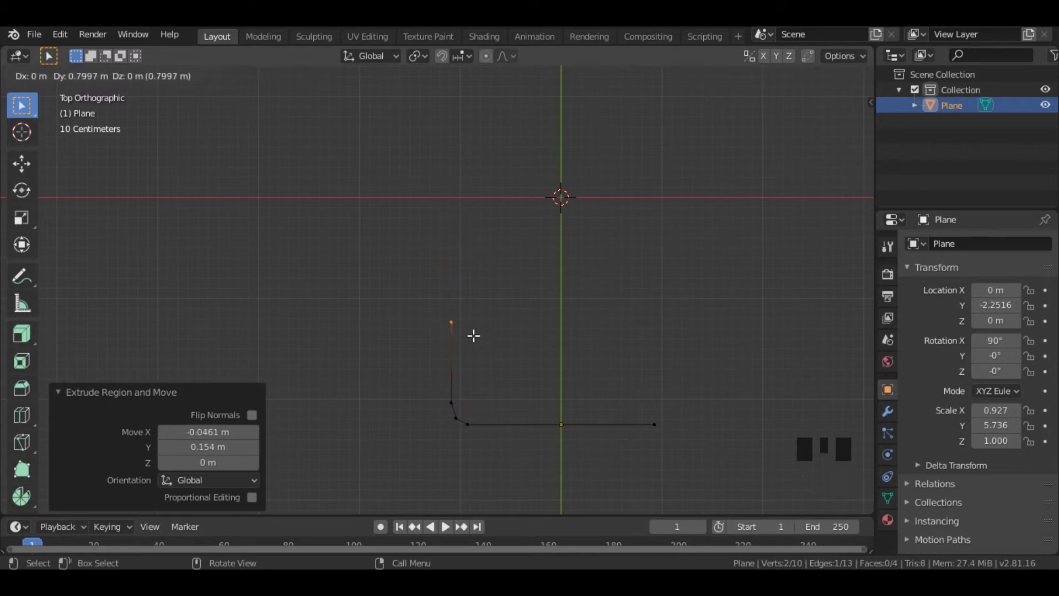
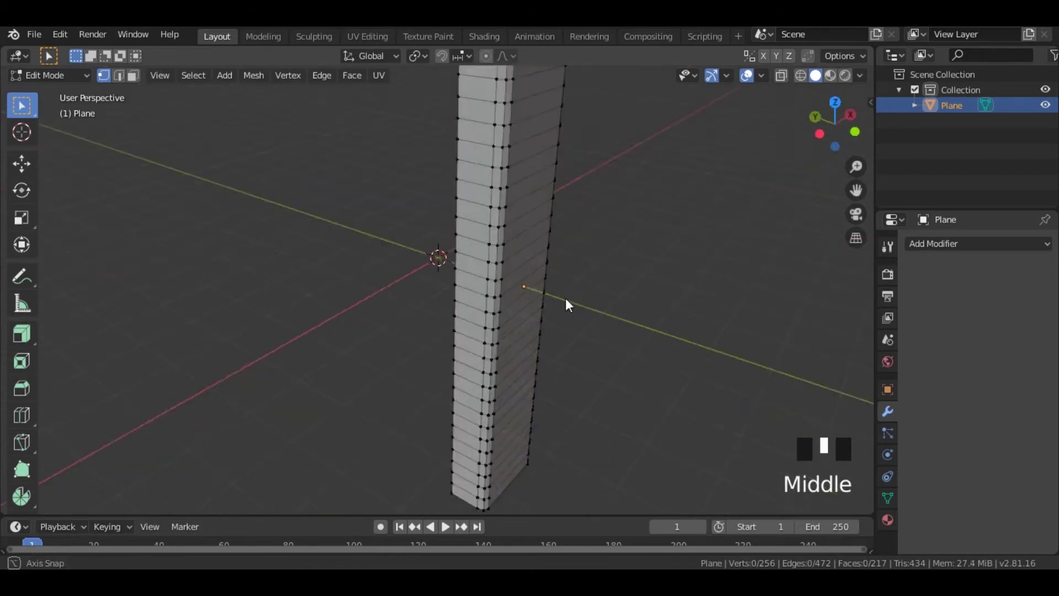
Return to Object Mode and orbit to view the loop-cut block.
scroll(down, 3)
drag(509, 330, 456, 363)
key(Tab)
scroll(down, 3)
drag(447, 352, 478, 324)
scroll(up, 3)
drag(497, 322, 975, 256)
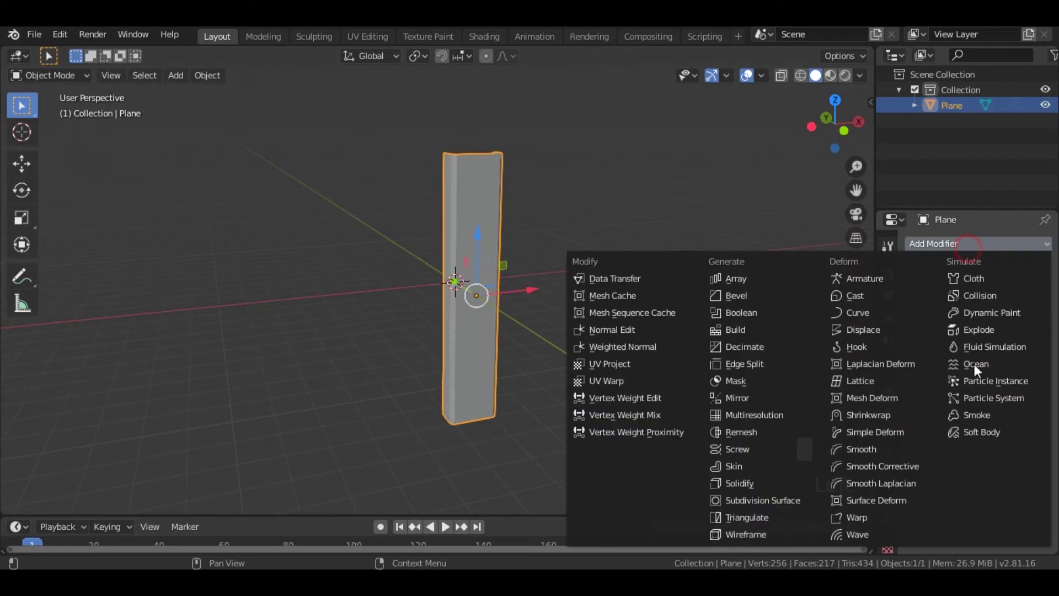
Add a Simple Deform modifier to the block set to Bend.
click(893, 439)
click(955, 324)
drag(550, 425, 600, 389)
click(586, 382)
drag(464, 407, 528, 348)
key(shift+a)
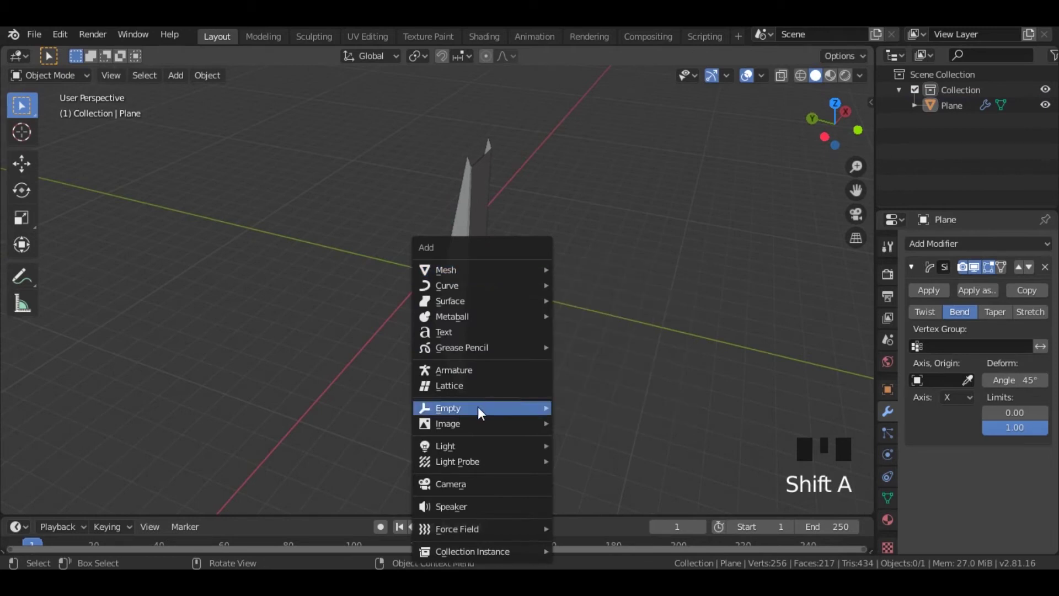
Add an Empty as the bend origin so the block curves 360° into a closed ring.
drag(584, 408, 454, 346)
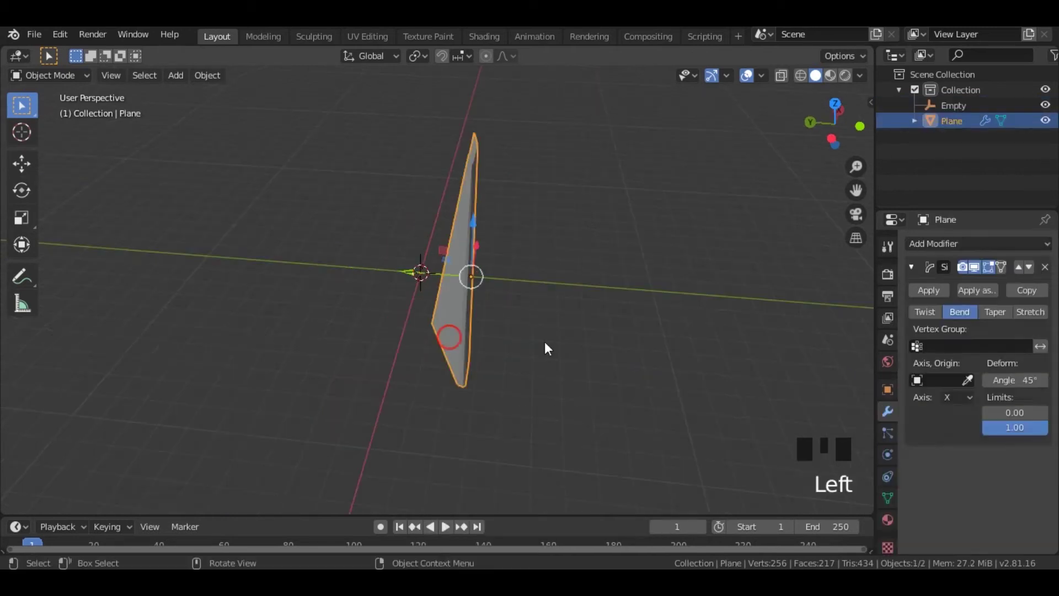
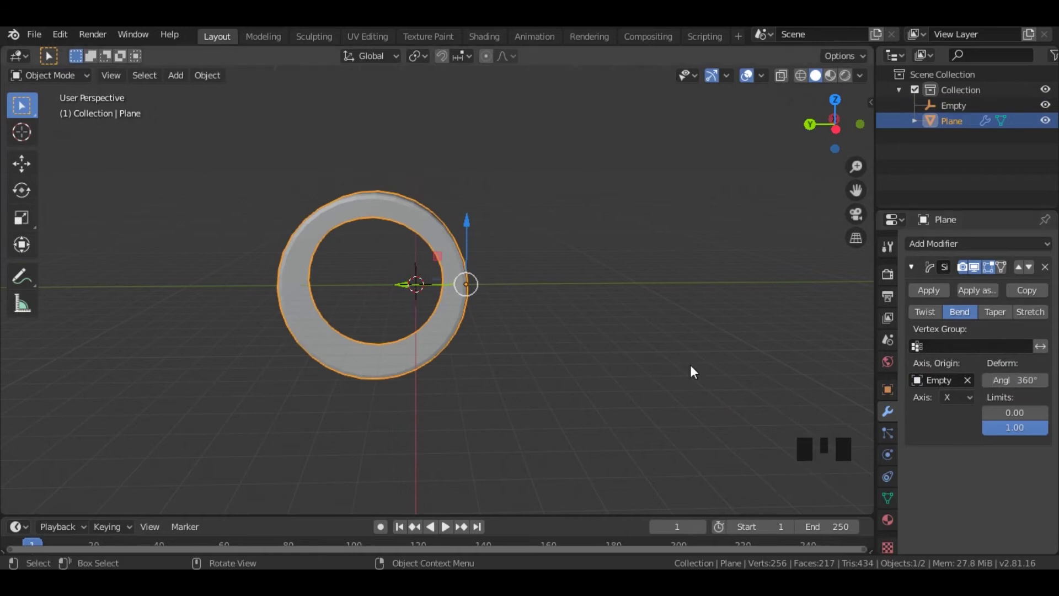
scroll(up, 3)
drag(523, 311, 624, 274)
scroll(down, 3)
drag(537, 327, 632, 316)
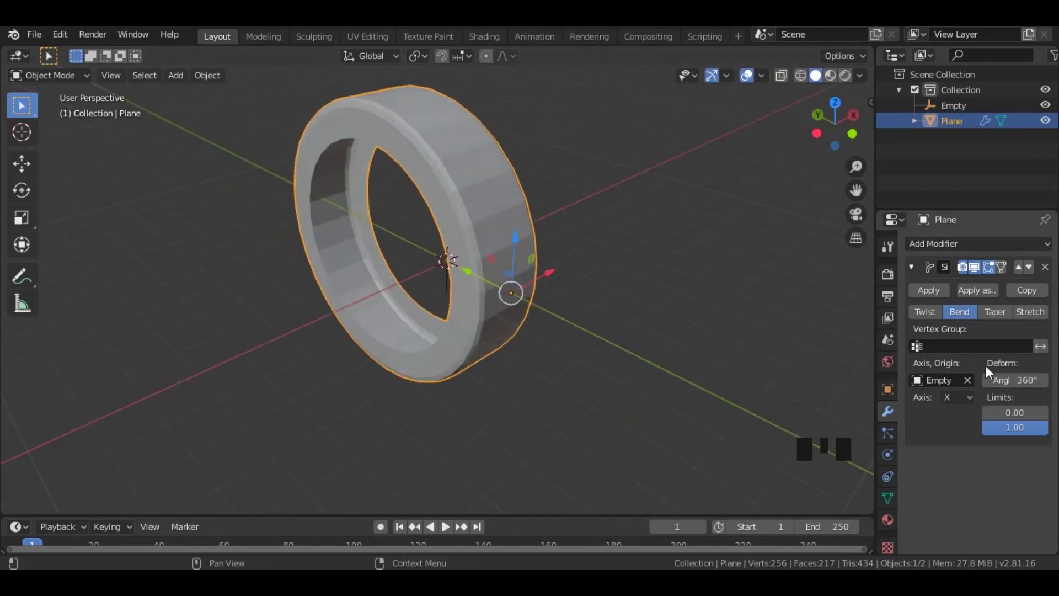
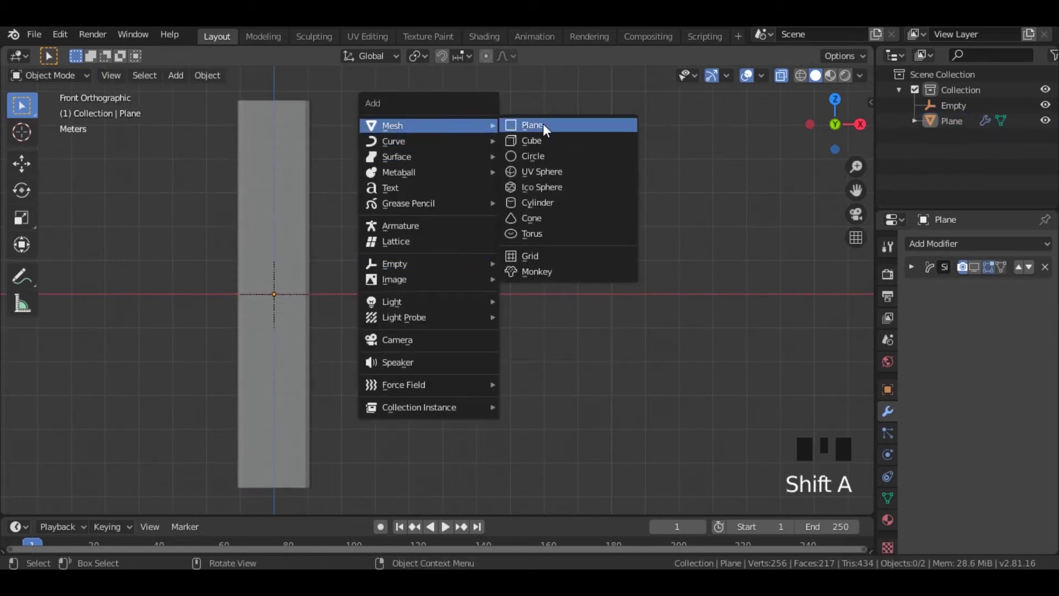
Scale the small plane into a narrow tile and apply its scale with Ctrl+A.
scroll(up, 3)
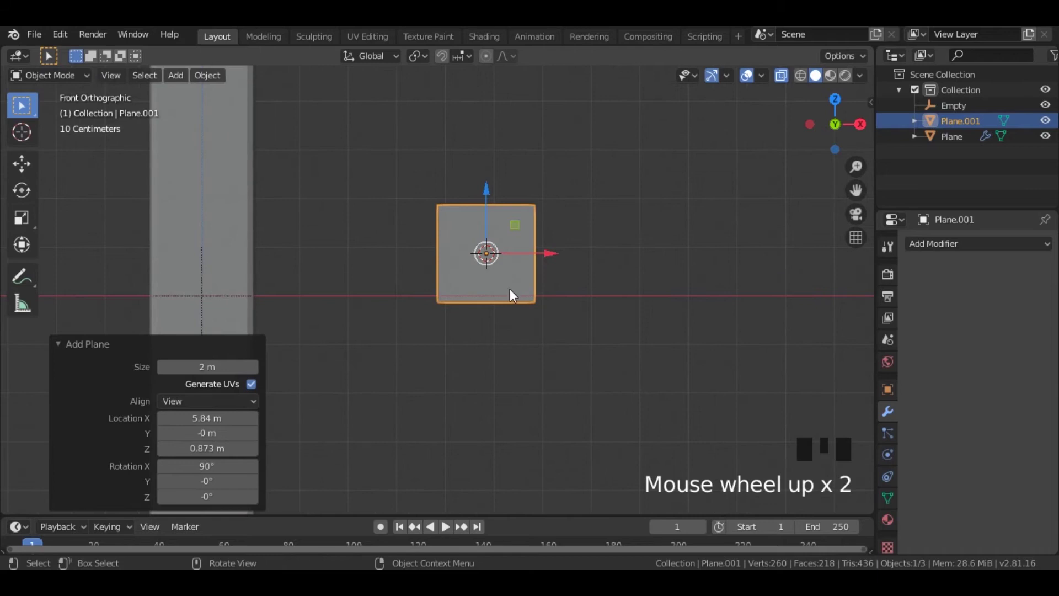
key(s)
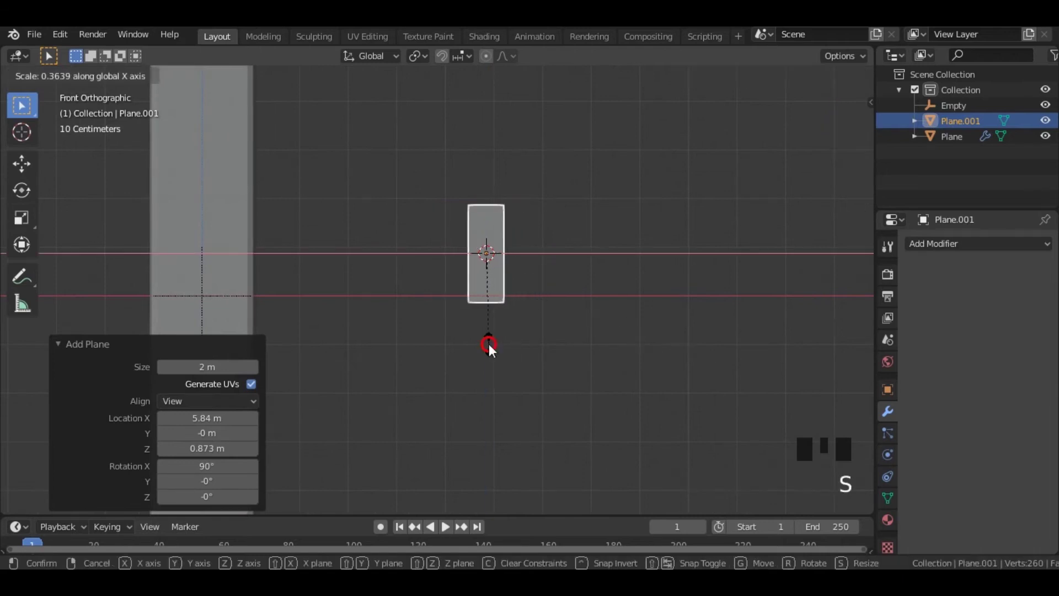
key(s)
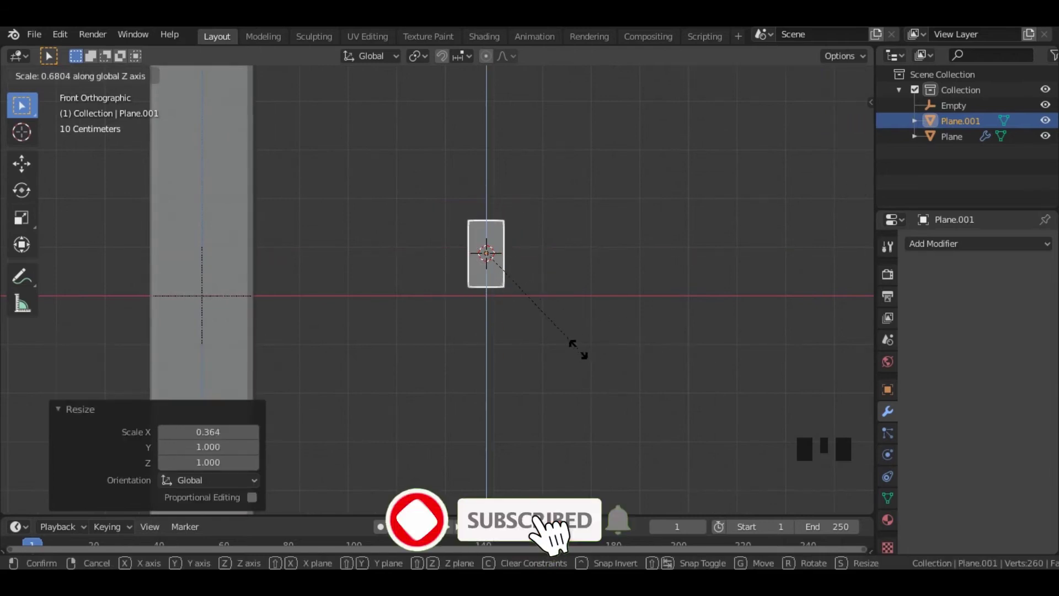
key(s)
scroll(up, 3)
scroll(down, 3)
click(558, 400)
drag(496, 268, 504, 283)
key(ctrl+a)
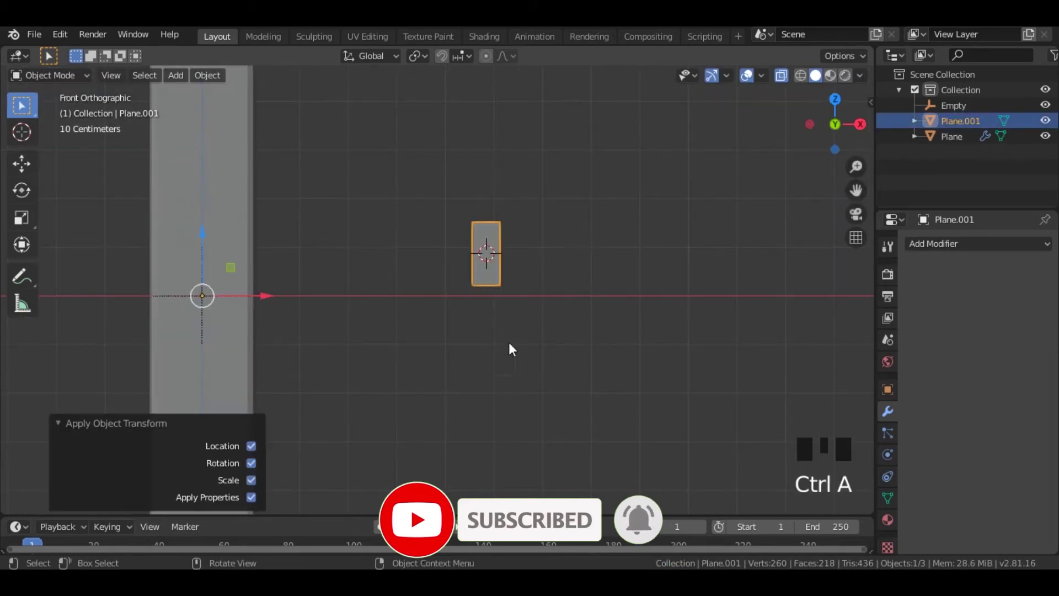
Rotate the tile 45° and make a linked copy beside it to form a V.
click(571, 372)
drag(493, 286, 571, 359)
drag(572, 360, 553, 370)
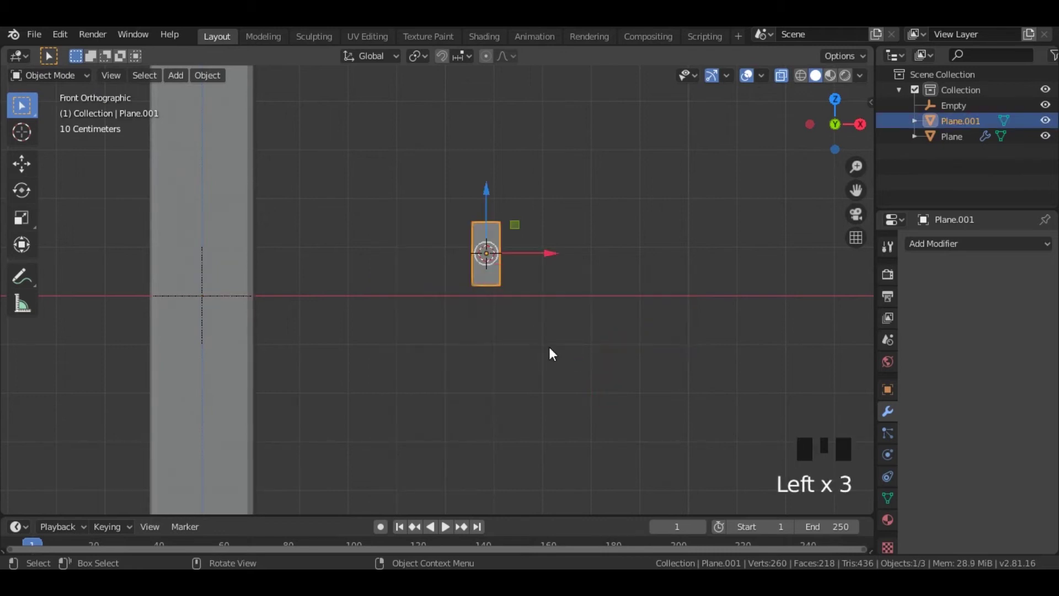
key(r)
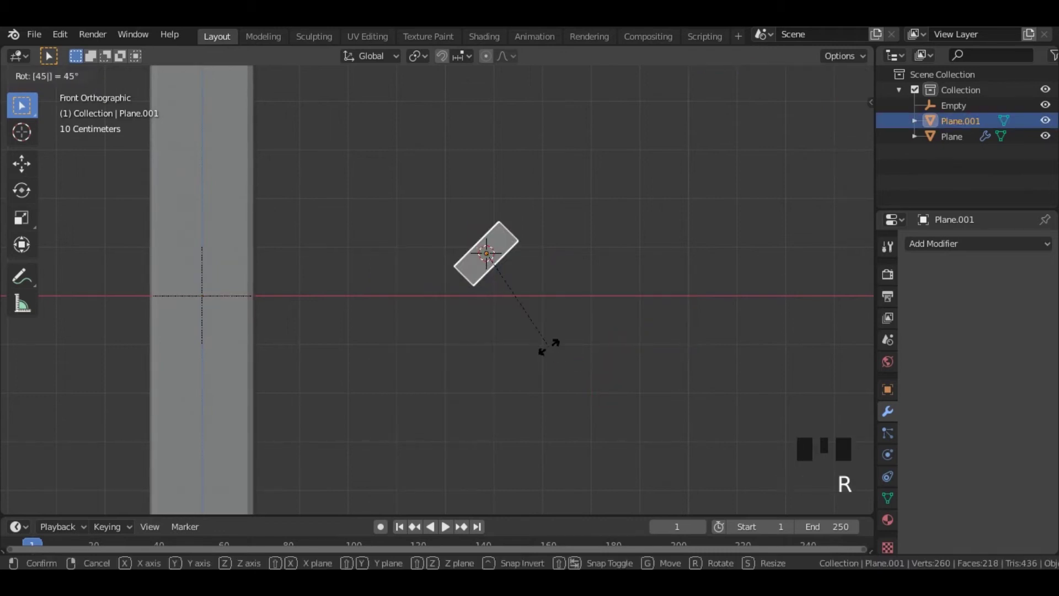
click(555, 353)
click(510, 281)
key(alt+d)
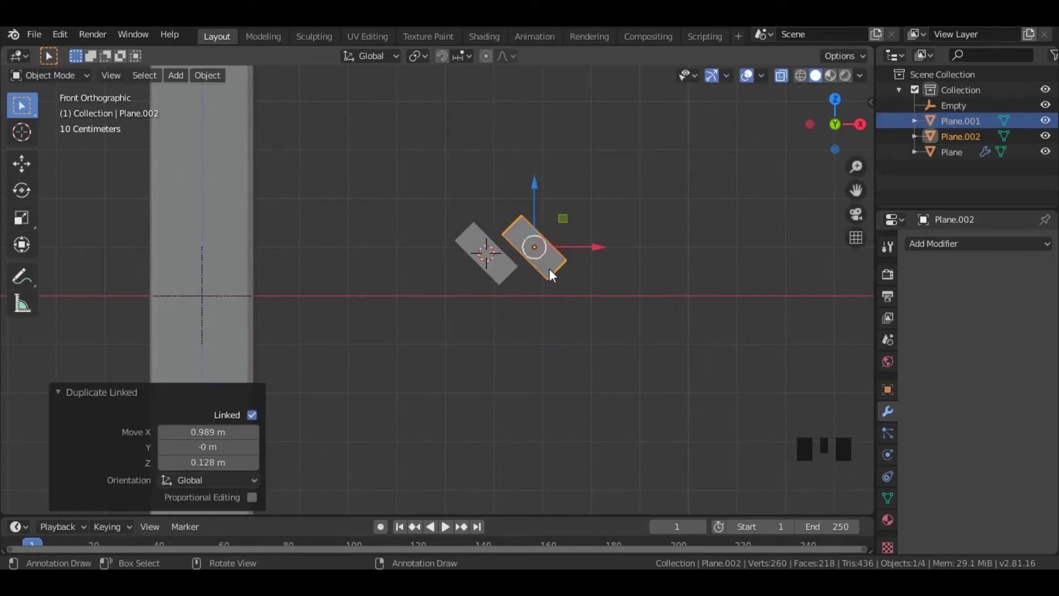
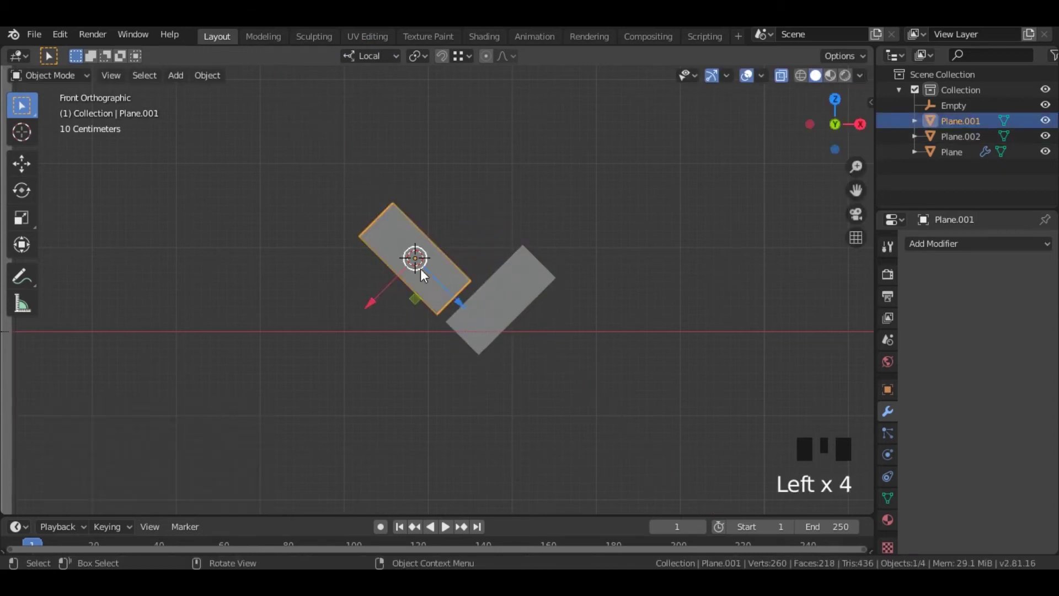
Duplicate a tilted tile with Alt+D to extend the zig-zag outline.
key(alt+d)
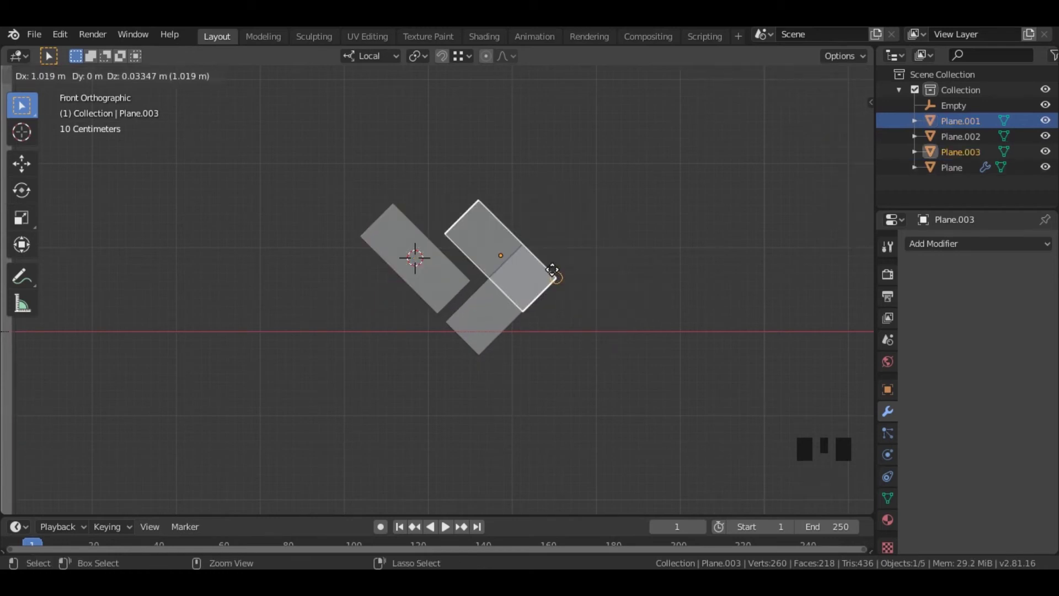
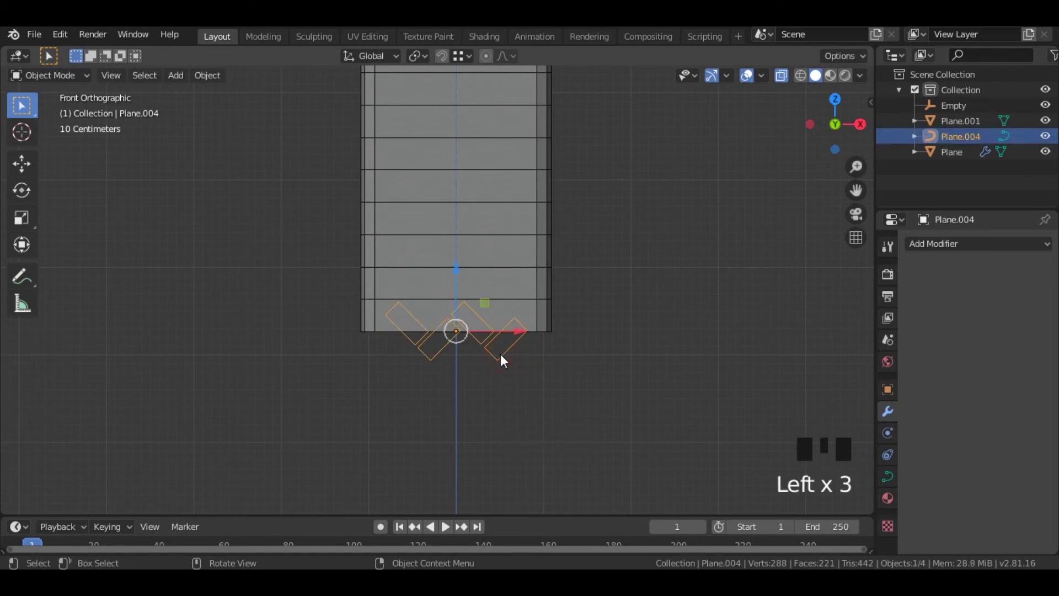
Duplicate the zig-zag outline up the strip and repeat with Shift+R to stack copies.
key(alt+d)
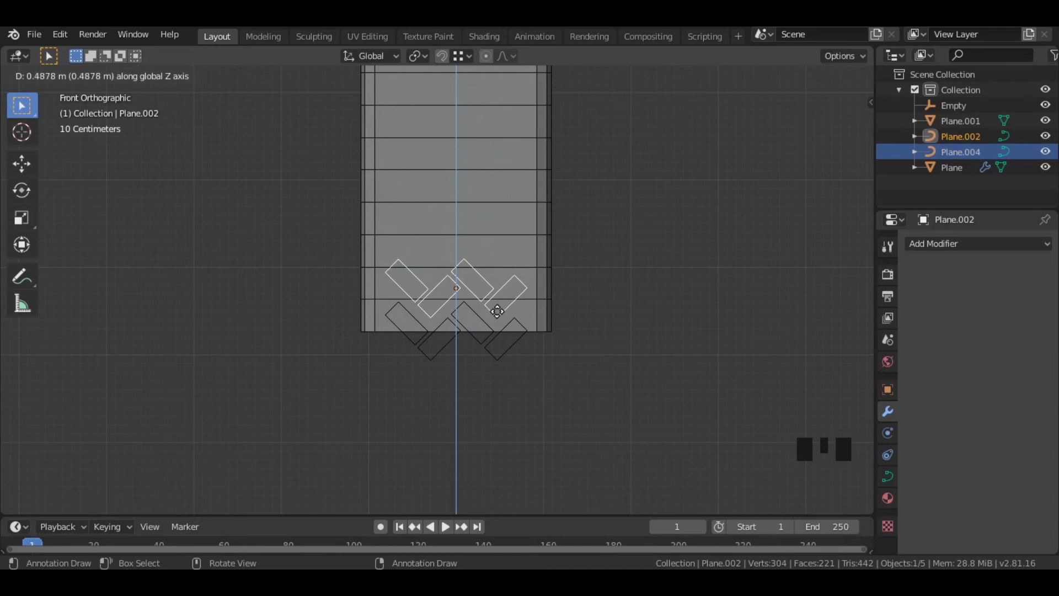
scroll(down, 3)
middle_click(546, 278)
scroll(up, 3)
drag(544, 352, 569, 400)
key(shift+r)
key(shift+r)
key(shift+r)
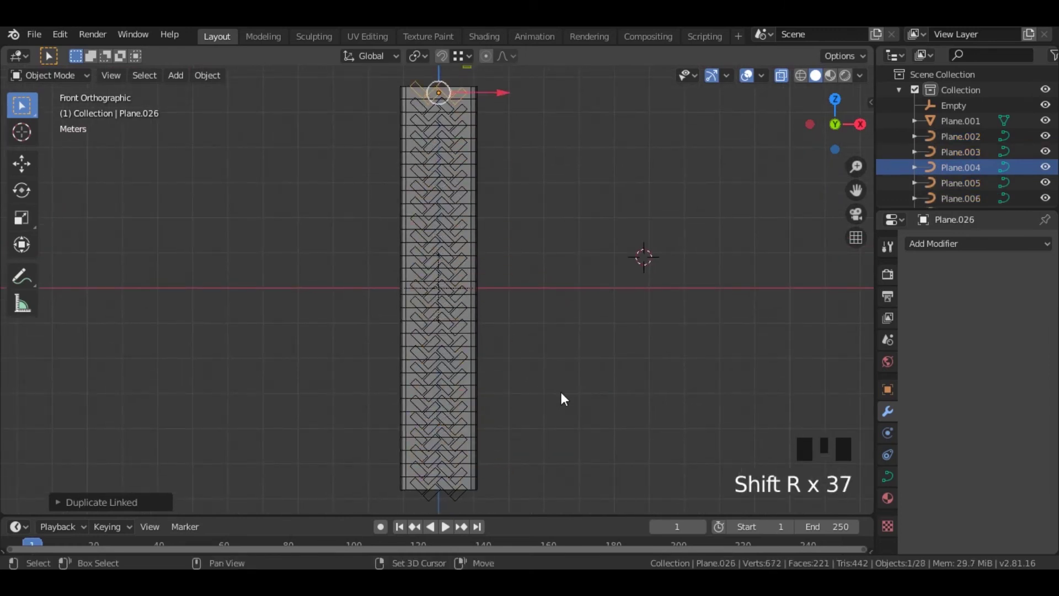
key(shift+r)
Delete the surplus outline copies past the top of the strip.
middle_click(524, 139)
scroll(up, 3)
middle_click(475, 362)
click(563, 366)
key(Delete)
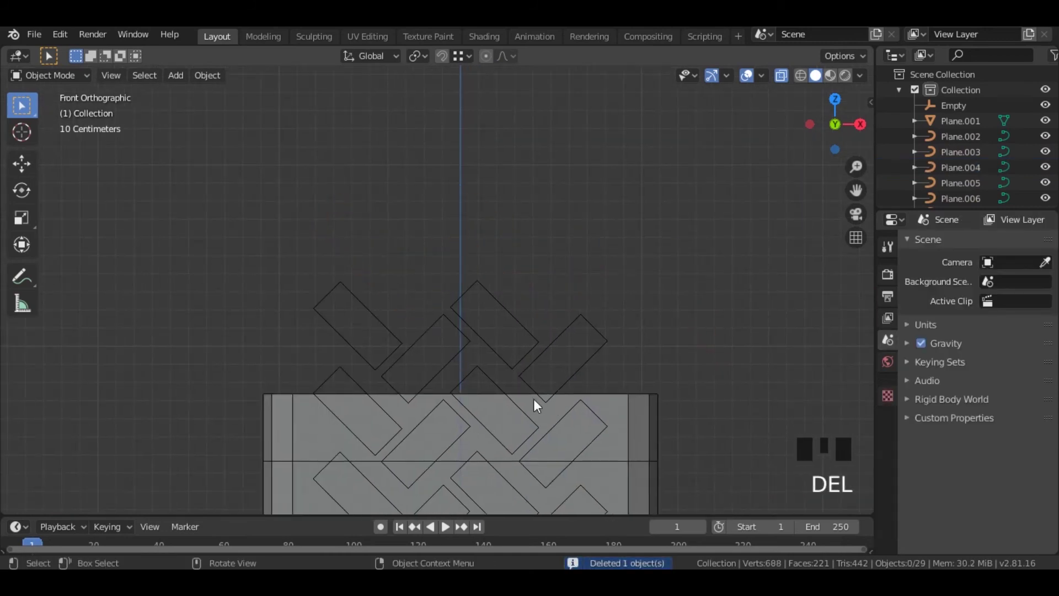
click(583, 368)
key(Delete)
scroll(down, 3)
scroll(up, 3)
middle_click(464, 338)
scroll(up, 3)
scroll(down, 3)
middle_click(494, 341)
scroll(up, 3)
scroll(down, 3)
scroll(up, 3)
middle_click(498, 385)
Duplicate the strip sideways along X from front view and box-select all outline copies.
click(608, 244)
click(508, 222)
scroll(down, 3)
scroll(up, 3)
scroll(down, 3)
key(shift+s)
drag(571, 362, 548, 359)
key(KP_1)
scroll(up, 3)
key(shift+d)
scroll(down, 3)
drag(626, 327, 613, 410)
scroll(up, 3)
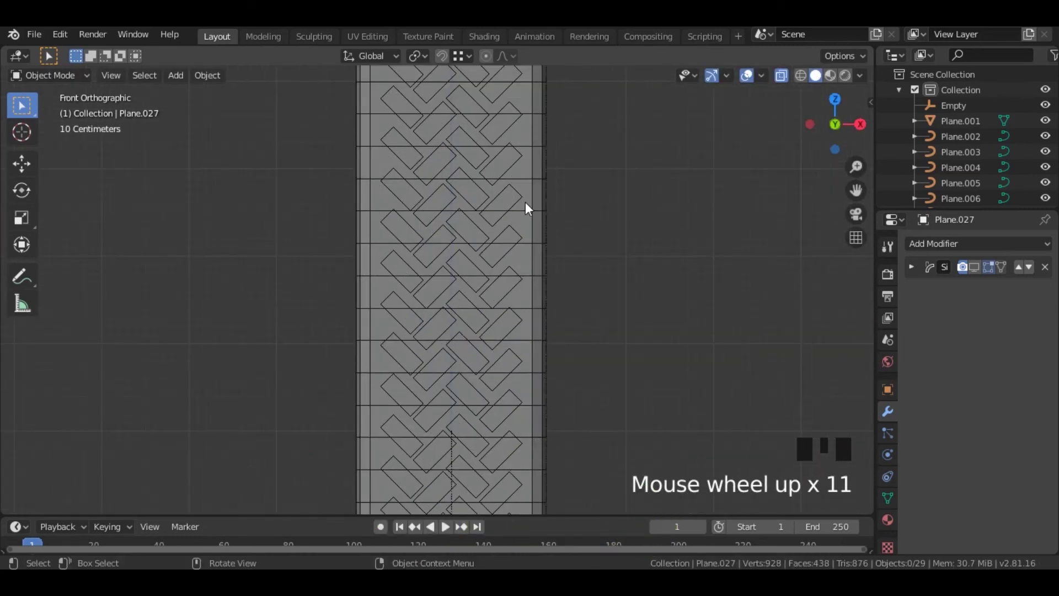
click(522, 208)
click(523, 199)
scroll(down, 3)
drag(449, 316, 562, 281)
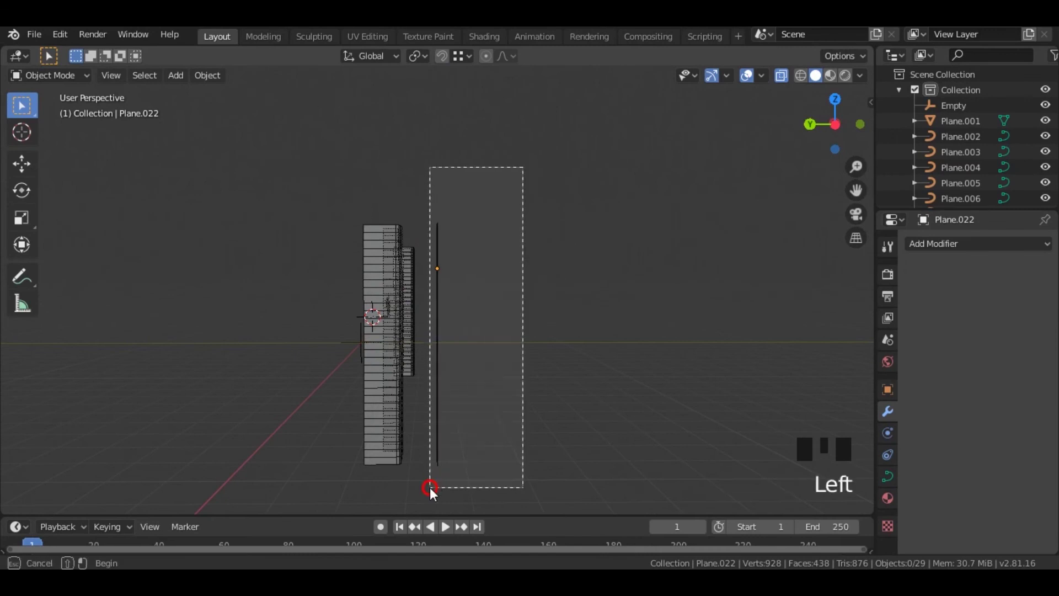
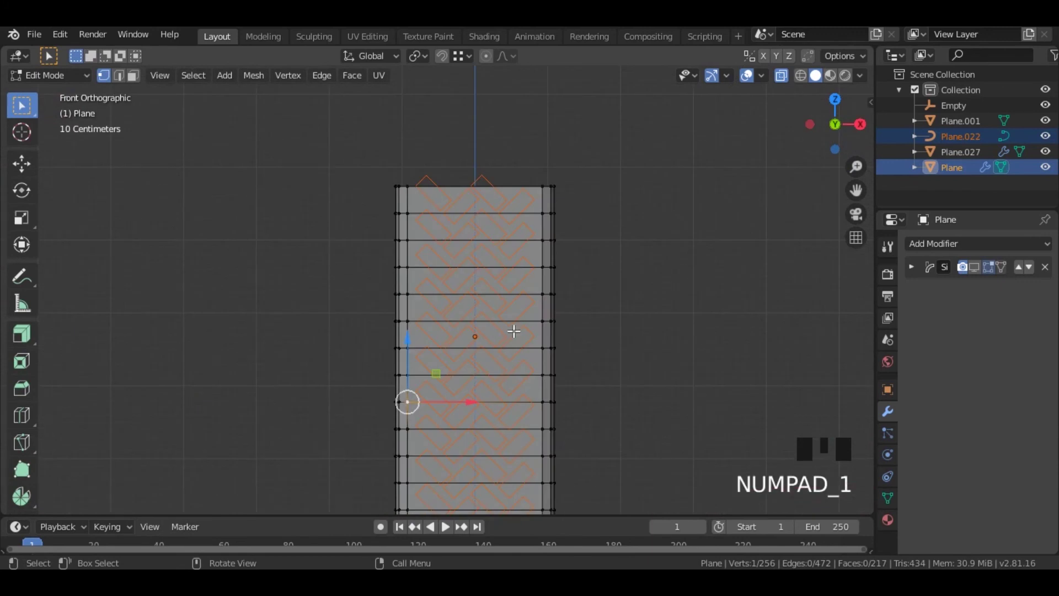
Run Knife Project from the F3 search to cut the zig-zag outlines into the strip.
key(F3)
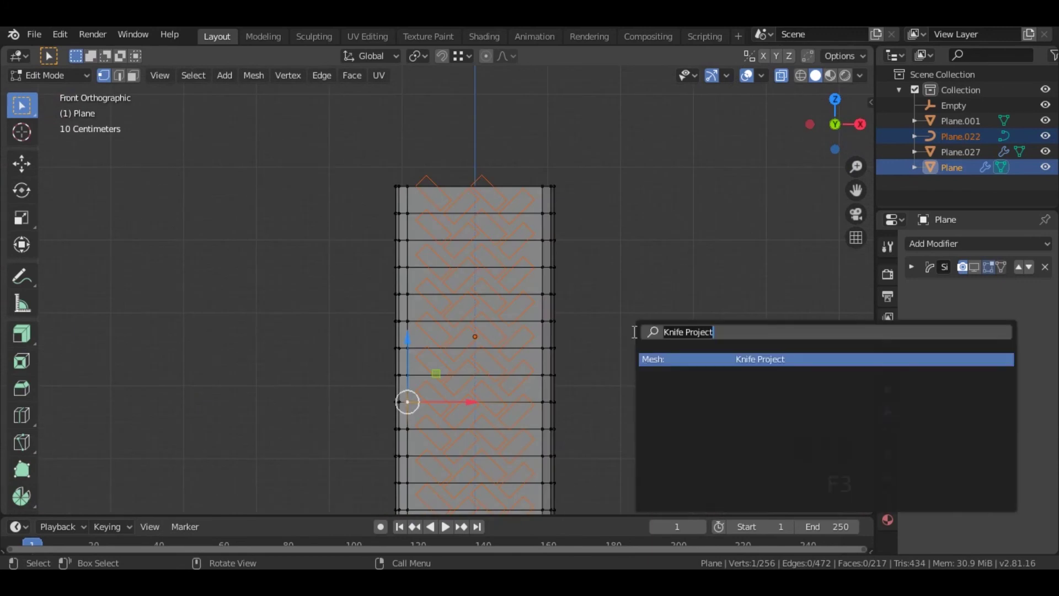
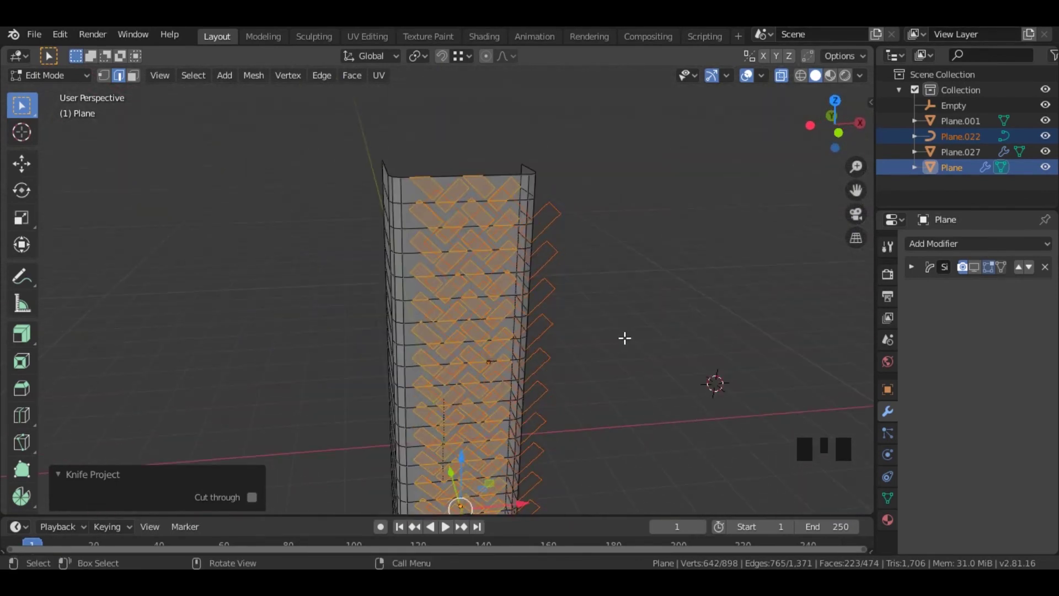
drag(93, 83, 367, 313)
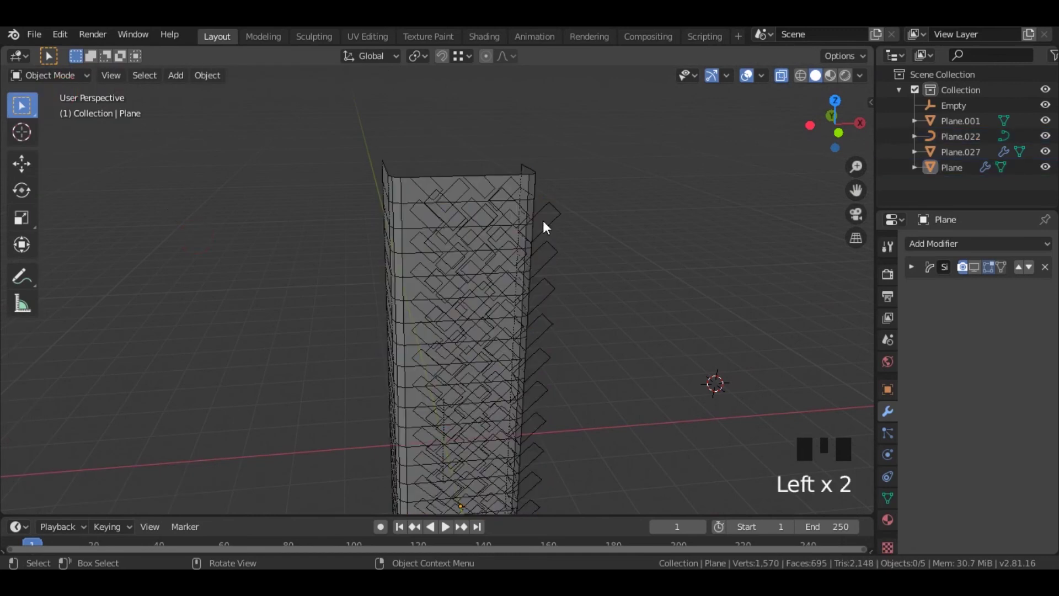
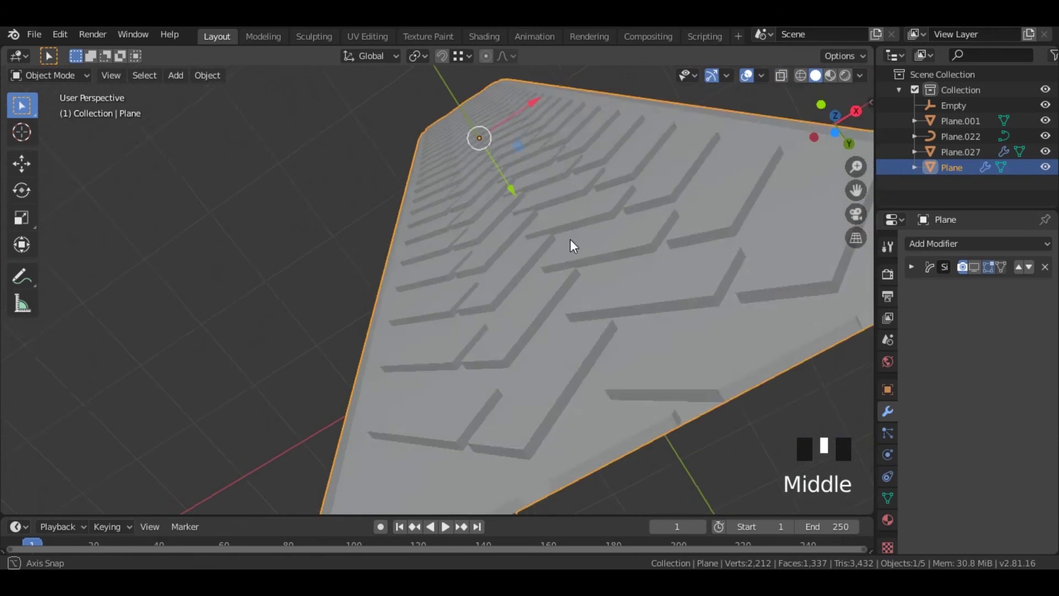
Orbit and zoom around the strip to inspect the extruded zig-zag tread blocks.
scroll(down, 3)
middle_click(578, 313)
scroll(up, 3)
drag(565, 377, 439, 386)
scroll(up, 3)
drag(438, 384, 454, 313)
scroll(down, 3)
middle_click(482, 334)
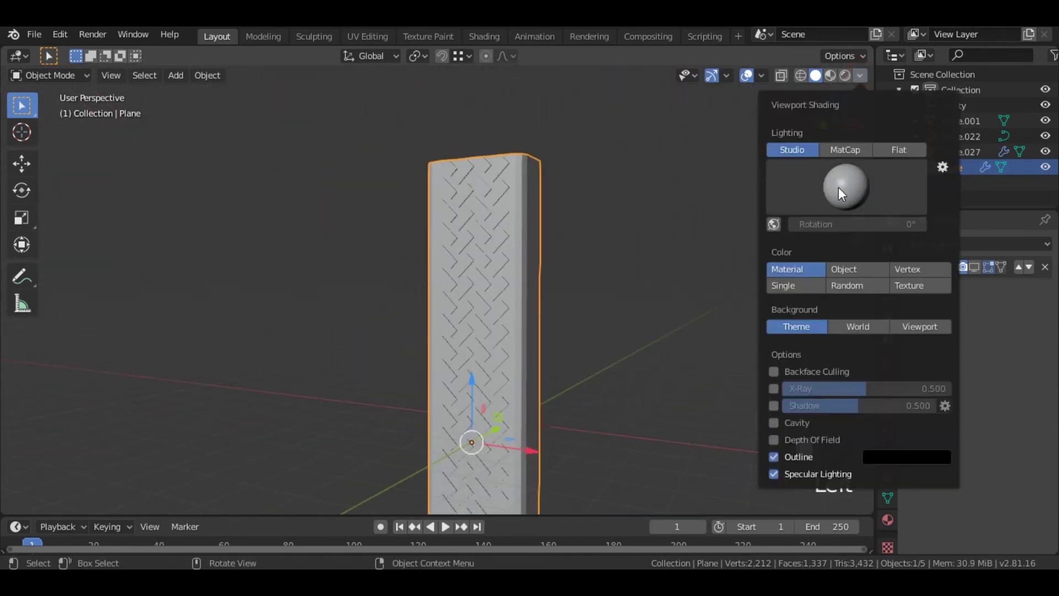
Switch viewport shading to MatCap using the dark matcap sphere.
click(855, 155)
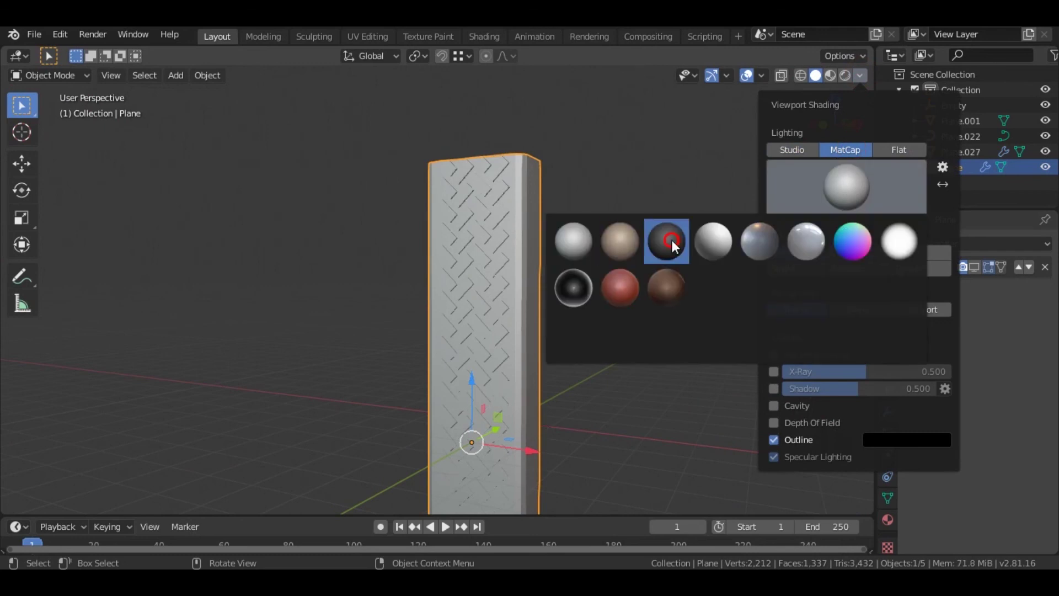
click(324, 311)
middle_click(471, 418)
scroll(up, 3)
middle_click(566, 342)
scroll(down, 3)
drag(522, 380, 534, 389)
click(534, 389)
Enable the Simple Deform modifier display so the treaded strip bends into a tire ring.
drag(533, 354, 502, 372)
scroll(up, 3)
drag(623, 334, 413, 279)
scroll(down, 3)
drag(472, 324, 492, 320)
scroll(down, 3)
middle_click(511, 348)
click(978, 271)
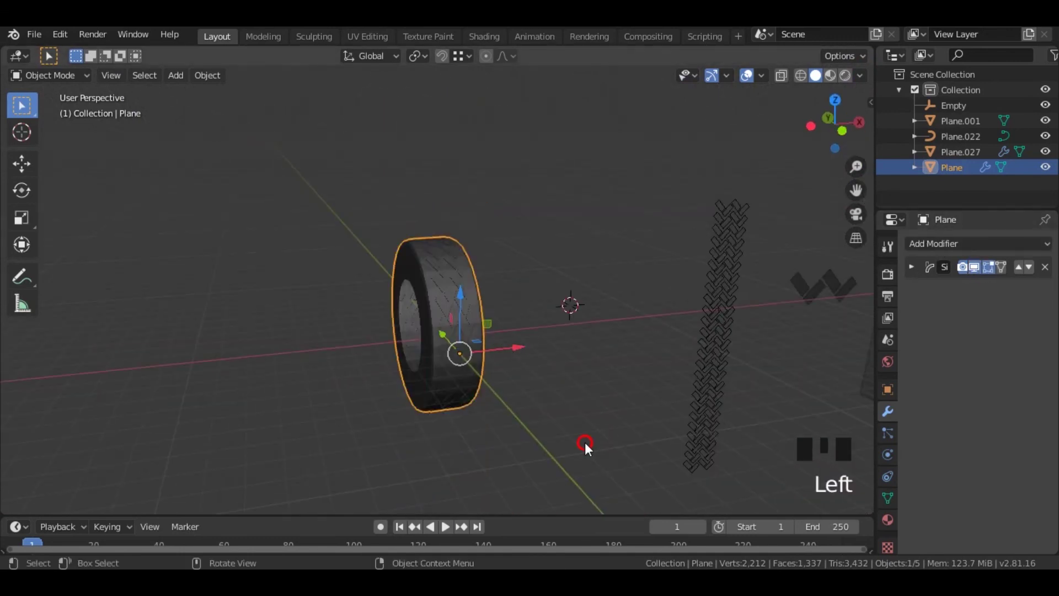
click(454, 280)
key(KP_Decimal)
scroll(up, 3)
drag(567, 315, 540, 308)
scroll(down, 3)
middle_click(525, 296)
click(664, 276)
scroll(up, 3)
drag(618, 305, 431, 333)
scroll(down, 3)
drag(381, 335, 386, 239)
scroll(up, 3)
drag(393, 268, 471, 249)
scroll(down, 3)
drag(512, 295, 510, 256)
scroll(up, 3)
middle_click(517, 270)
drag(767, 78, 341, 358)
drag(503, 282, 751, 80)
click(751, 80)
drag(762, 81, 730, 156)
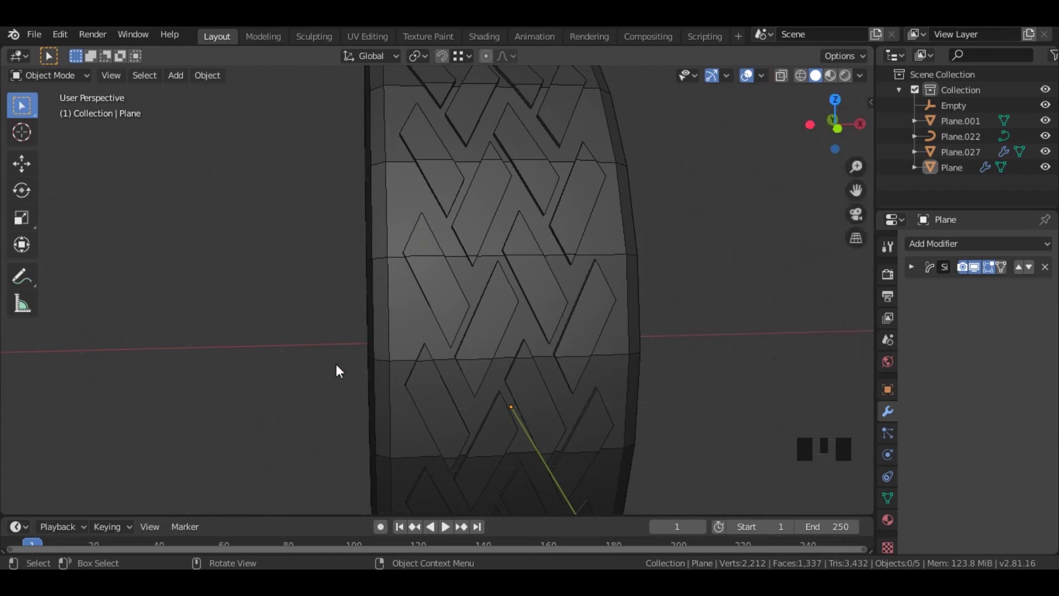